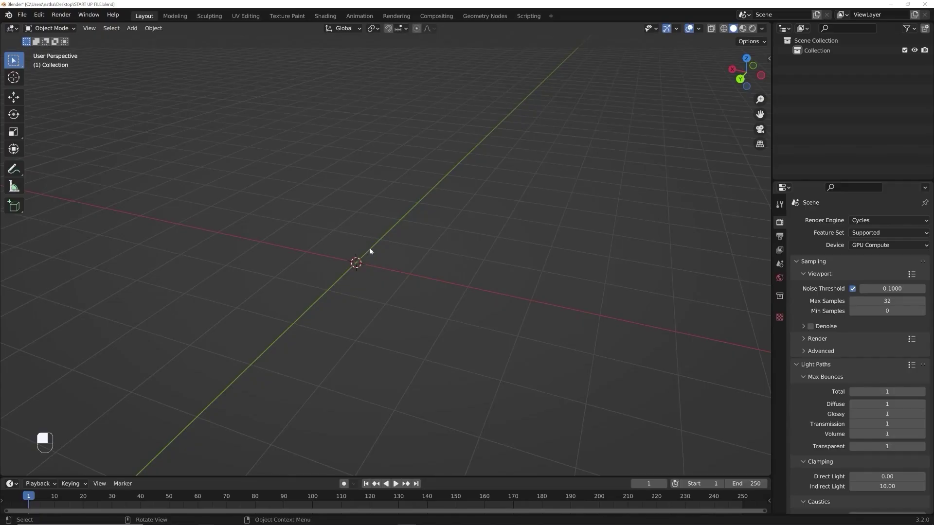
Bring up the Add menu and hover Mesh > Ico Sphere in the empty viewport.
{"action": "key", "text": "shift+a"}
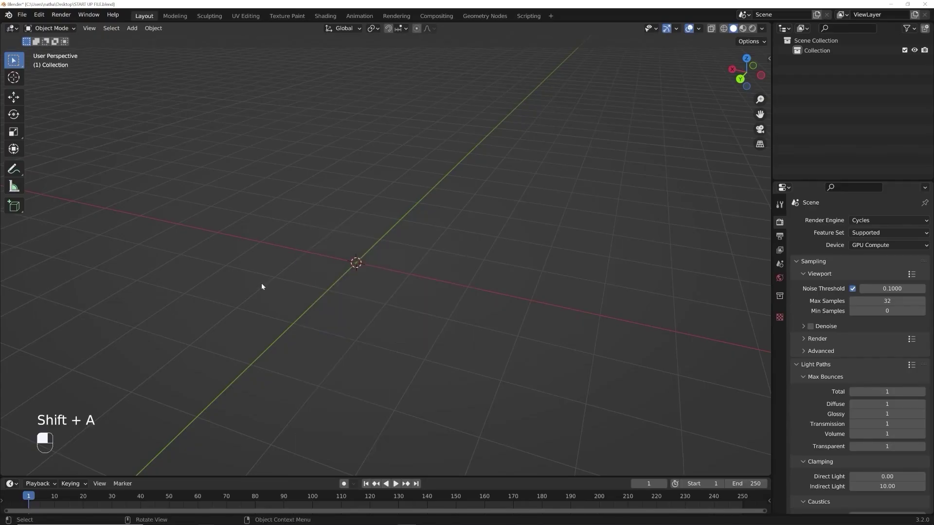
{"action": "key", "text": "shift+a"}
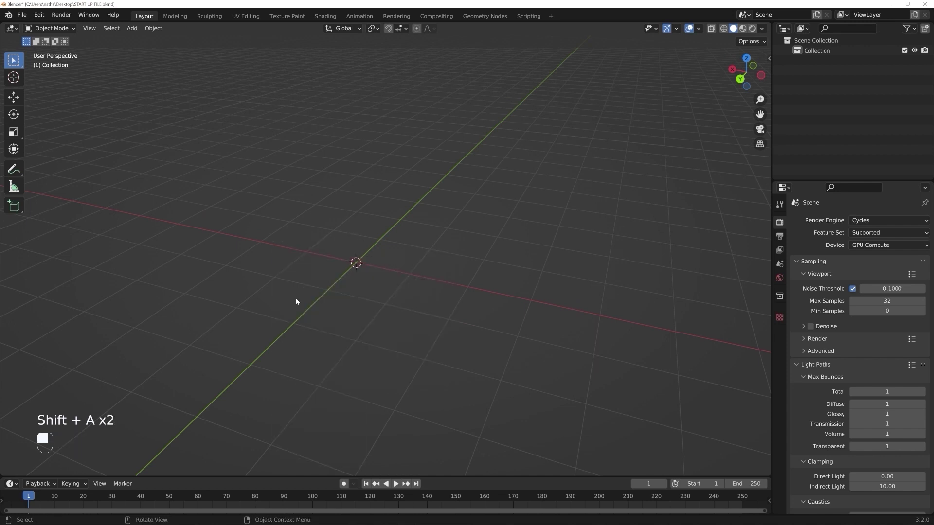
{"action": "key", "text": "shift+a"}
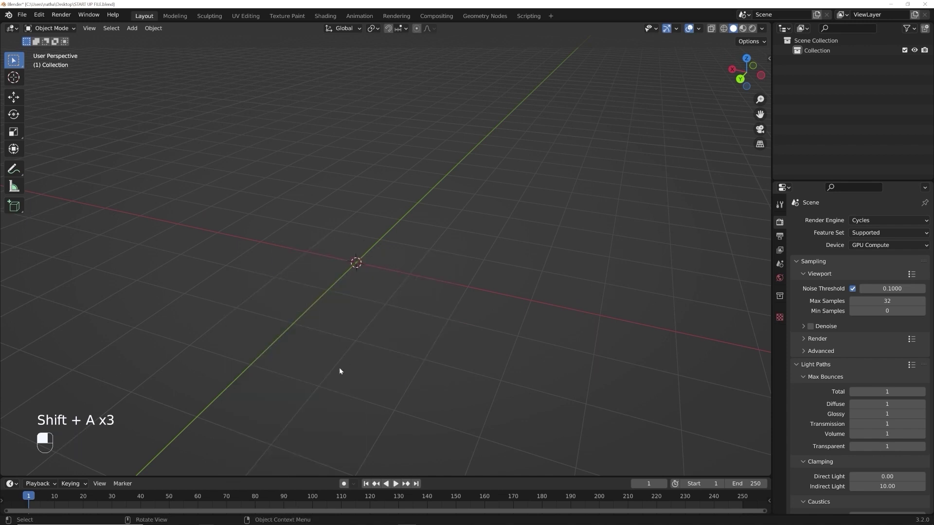
{"action": "key", "text": "shift+a"}
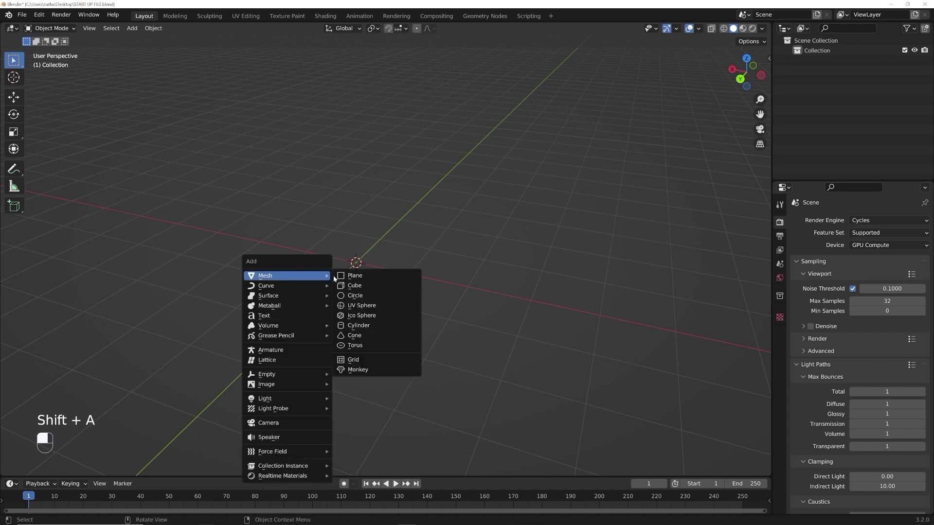
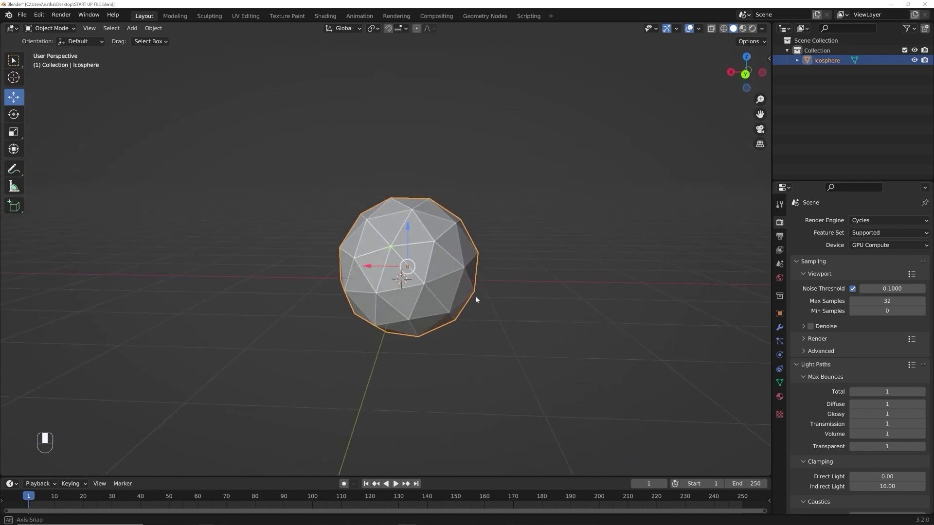
Trackball-rotate the icosphere, cancel a Y-axis stretch, and begin resizing it at scale 1.
{"action": "key", "text": "r"}
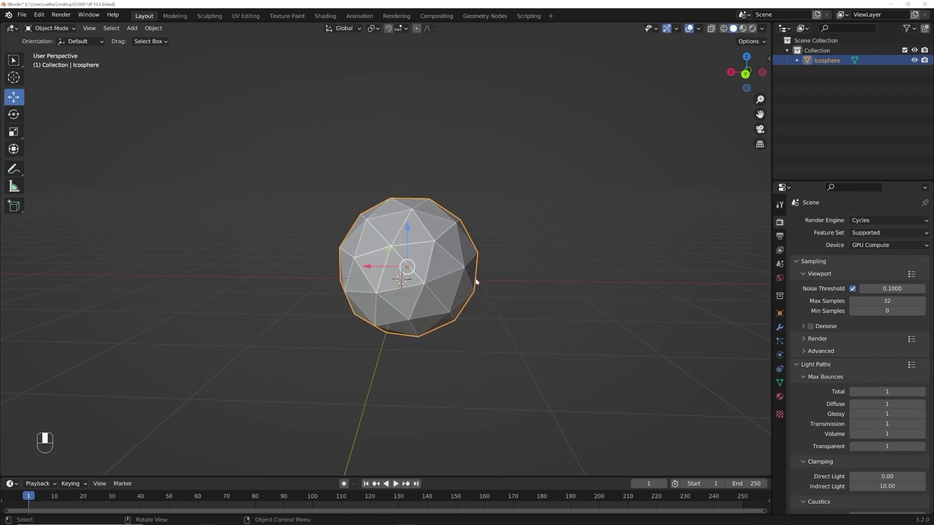
{"action": "key", "text": "r"}
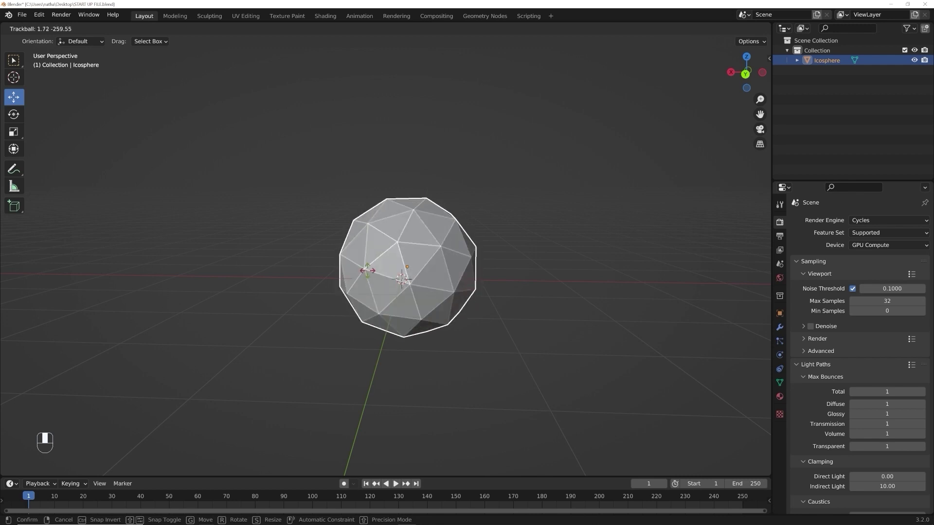
{"action": "key", "text": "s"}
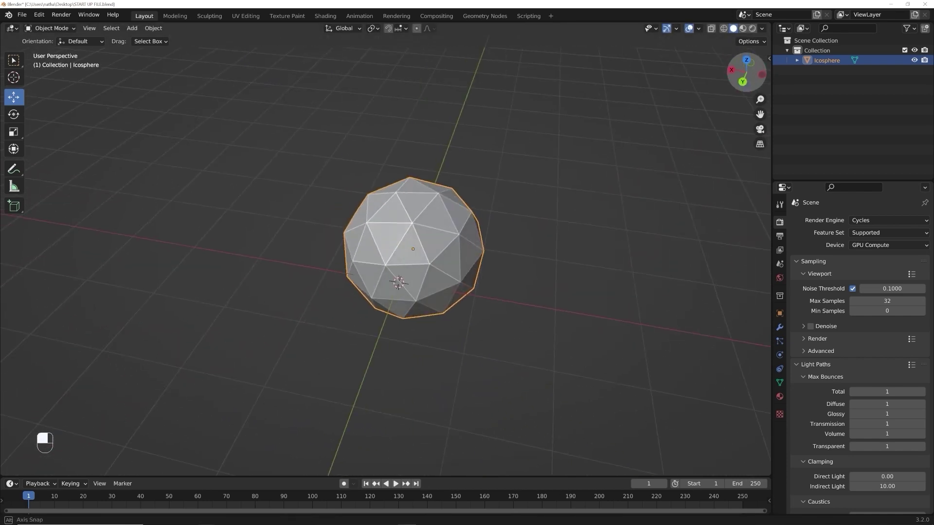
{"action": "key", "text": "s"}
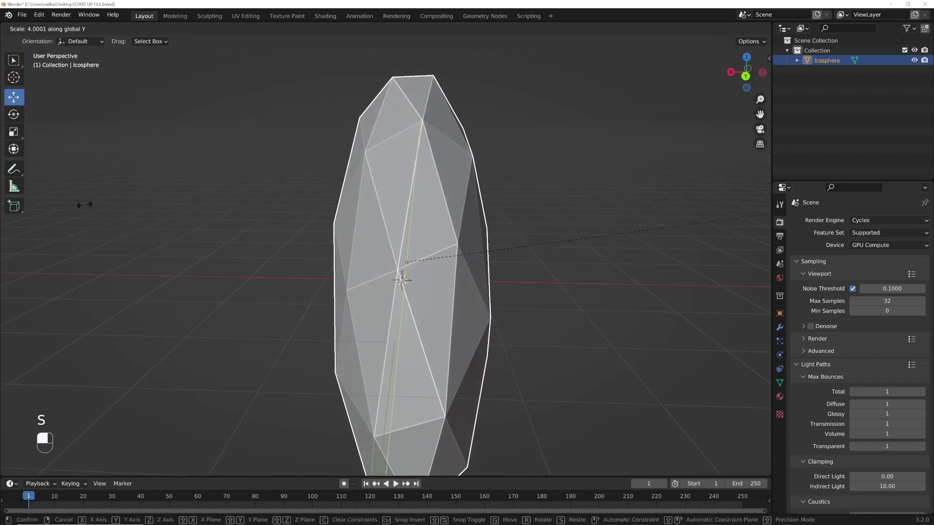
{"action": "key", "text": "s"}
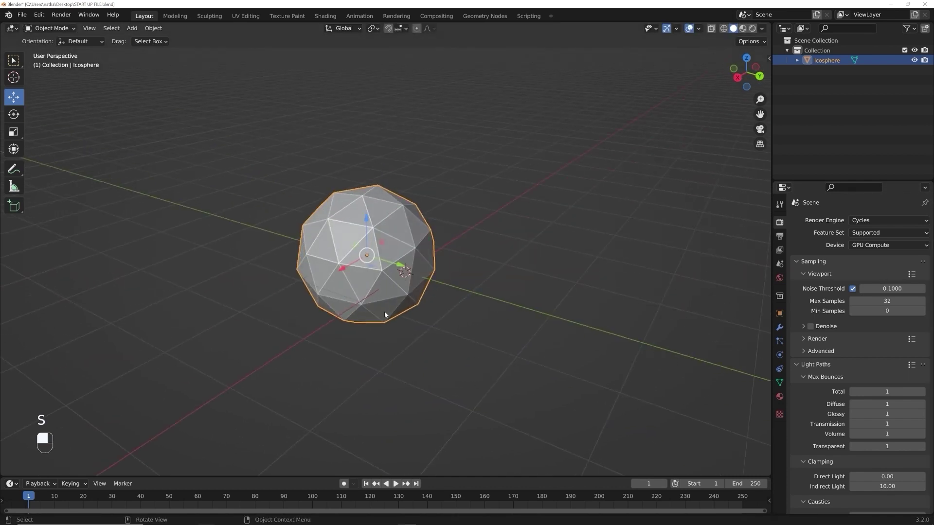
{"action": "key", "text": "s"}
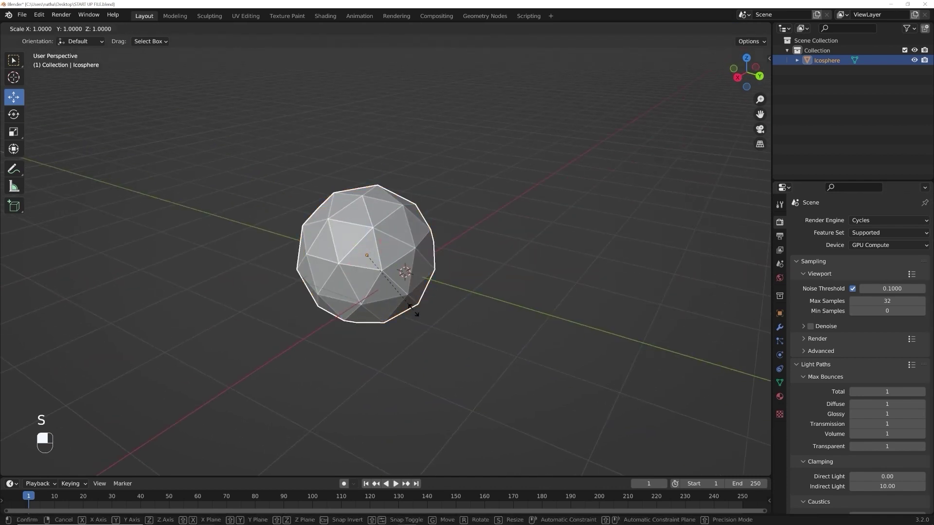
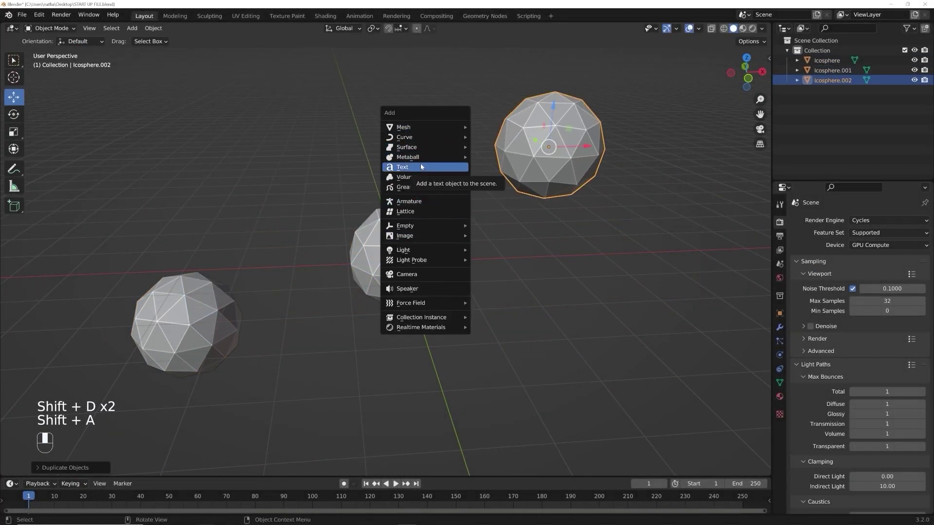
Add a text object and a Bezier circle and move the circle into place.
{"action": "key", "text": "g"}
{"action": "key", "text": "shift+a"}
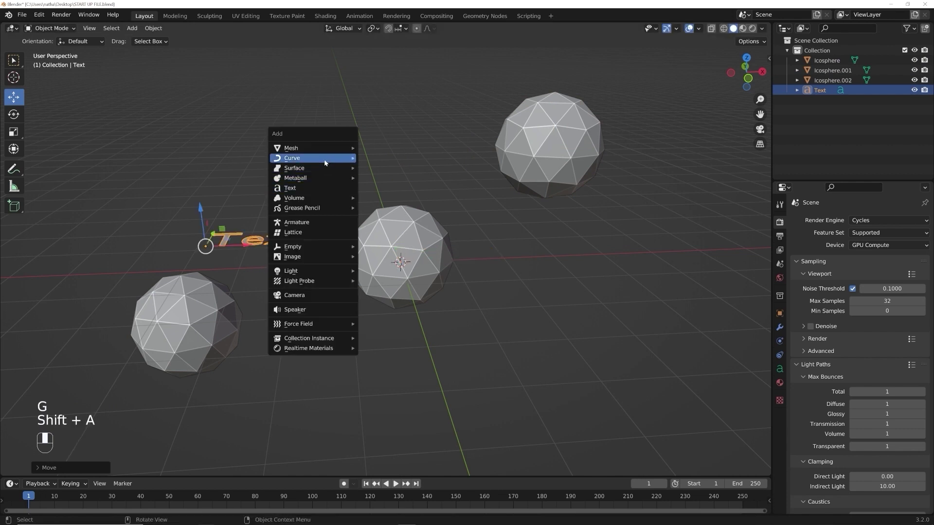
{"action": "key", "text": "g"}
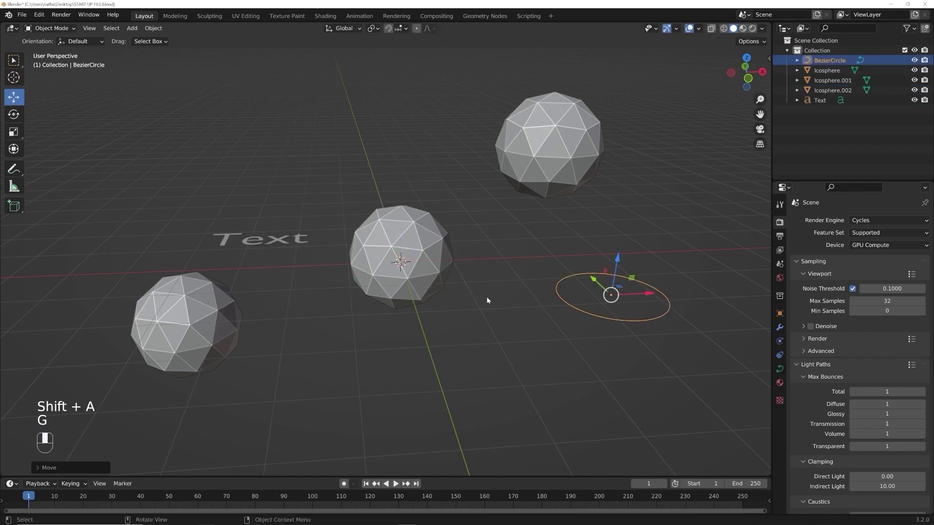
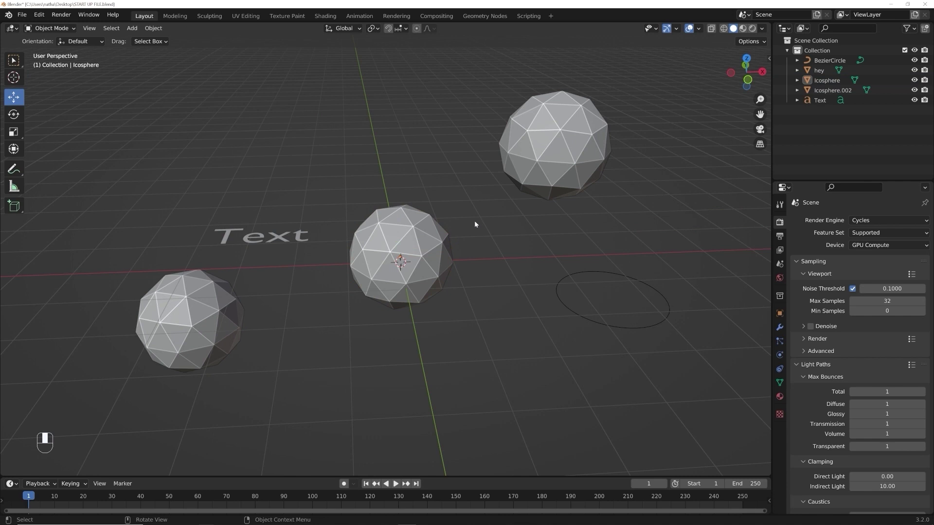
Add a point light and place it above the central icosphere.
{"action": "key", "text": "shift+a"}
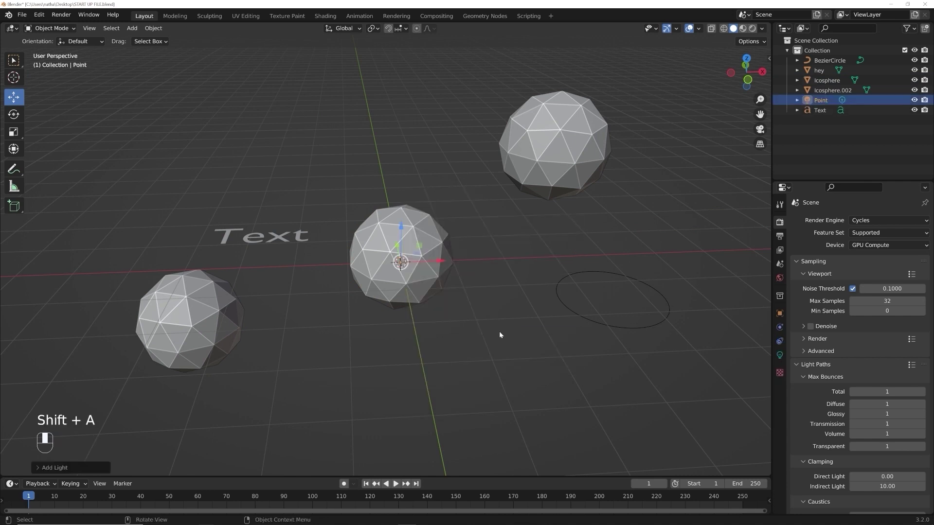
{"action": "key", "text": "g"}
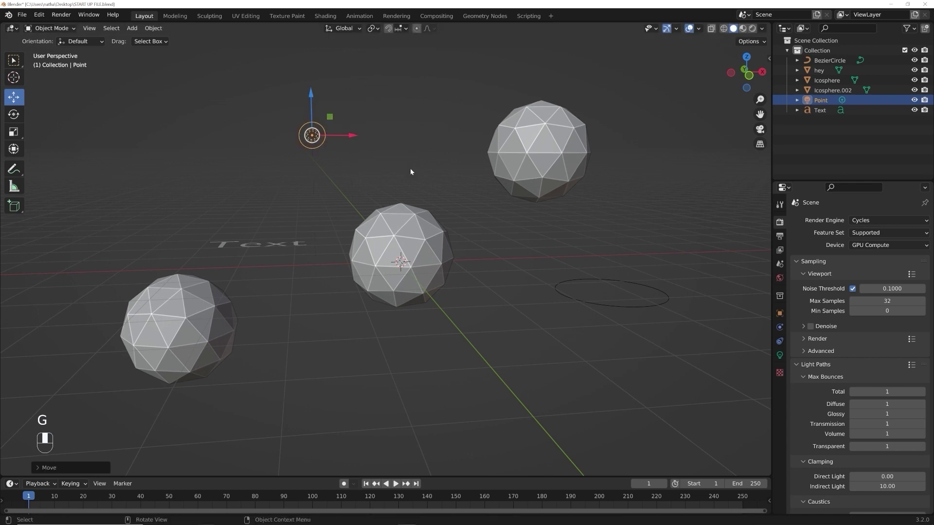
{"action": "left_click", "coordinate": [267, 103]}
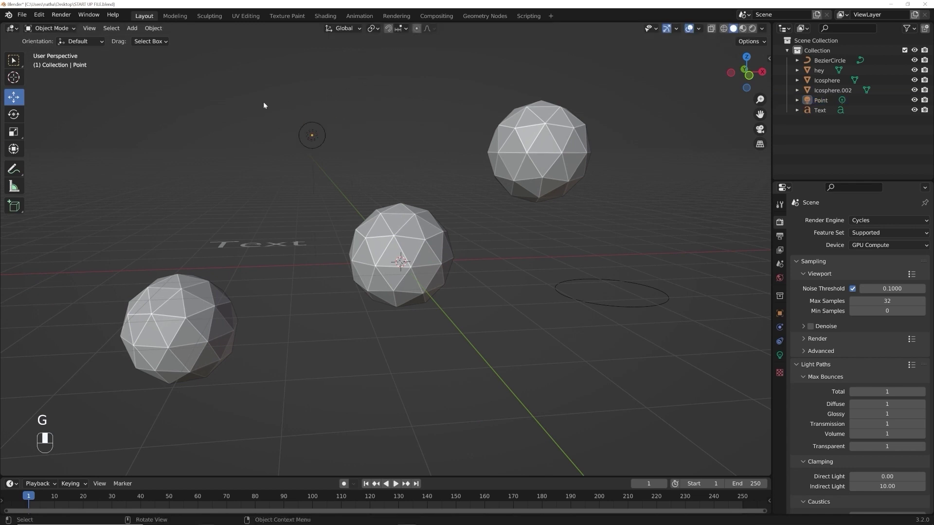